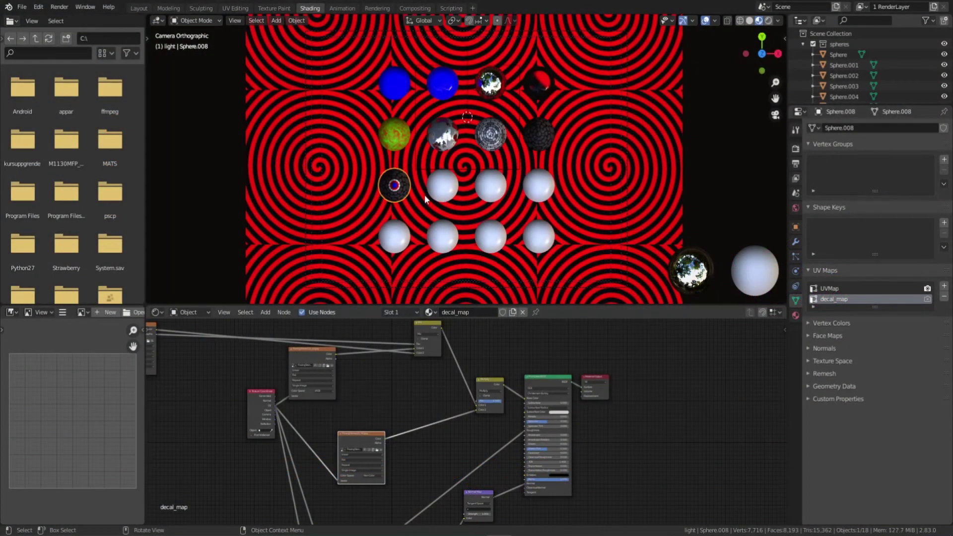
Make the plain white sphere Sphere.009 the active object.
{"action": "left_click", "coordinate": [440, 184]}
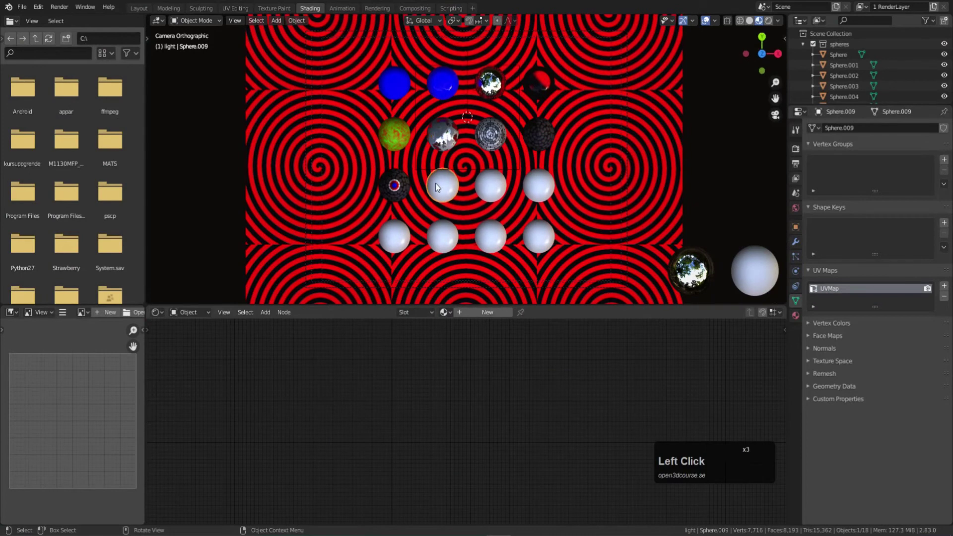
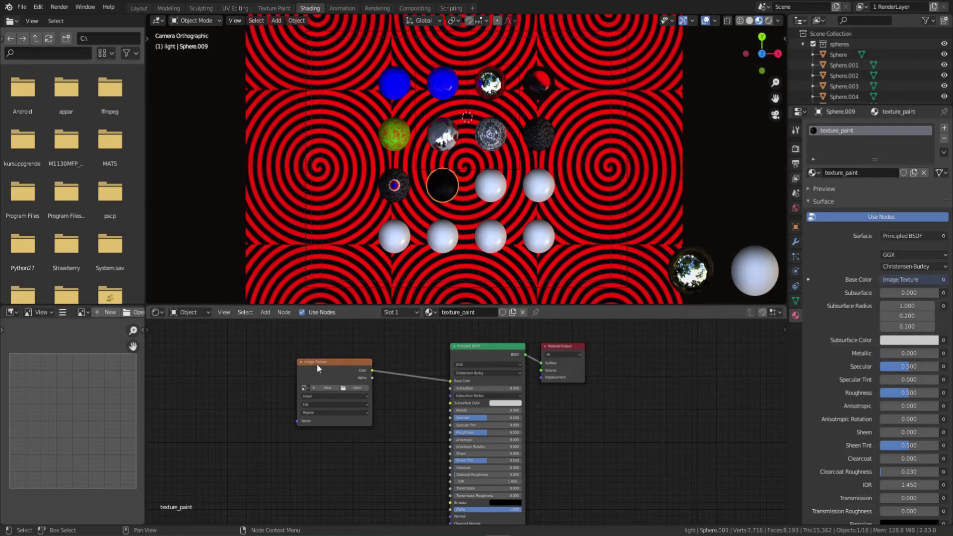
Bring up the Add node menu in the Shader Editor for a new Image Texture node.
{"action": "key", "text": "shift+a"}
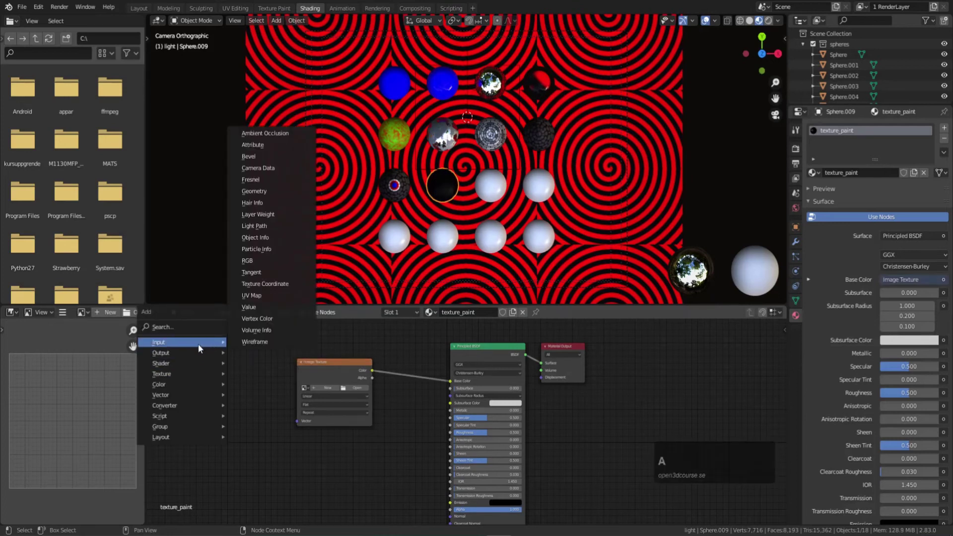
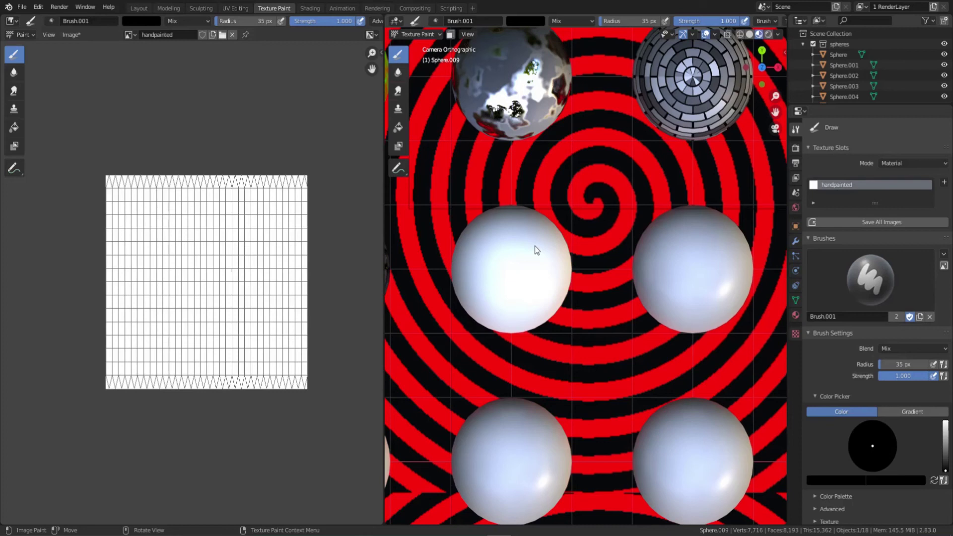
Paint a thick black test stroke across the sphere and undo it.
{"action": "scroll", "scroll_direction": "up", "scroll_amount": 3}
{"action": "left_click_drag", "start_coordinate": [536, 251], "coordinate": [545, 254]}
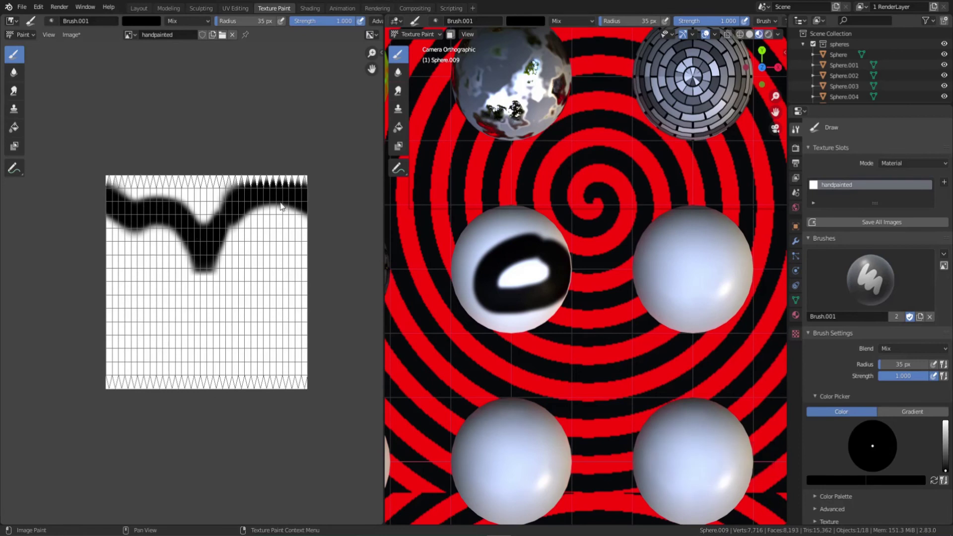
{"action": "left_click", "coordinate": [546, 265]}
{"action": "key", "text": "ctrl+z"}
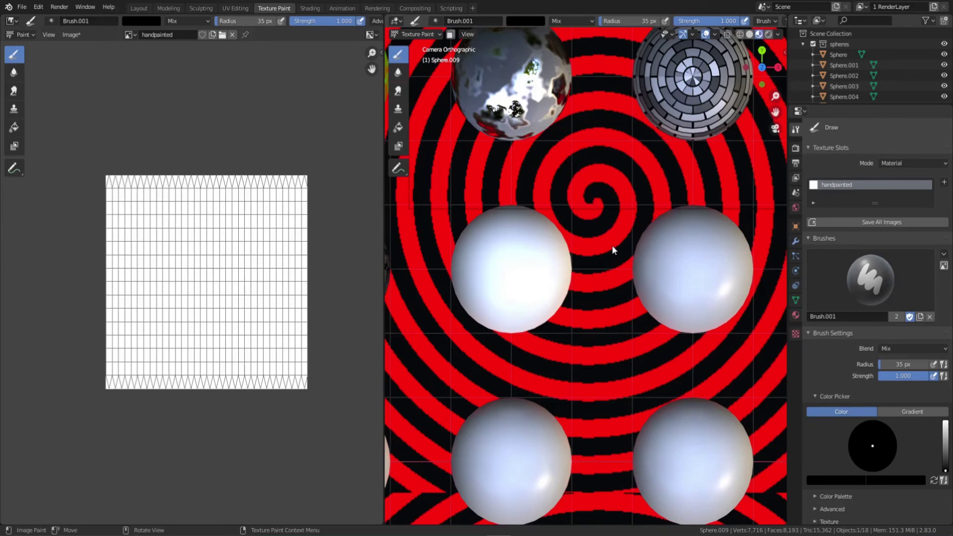
{"action": "key", "text": "f"}
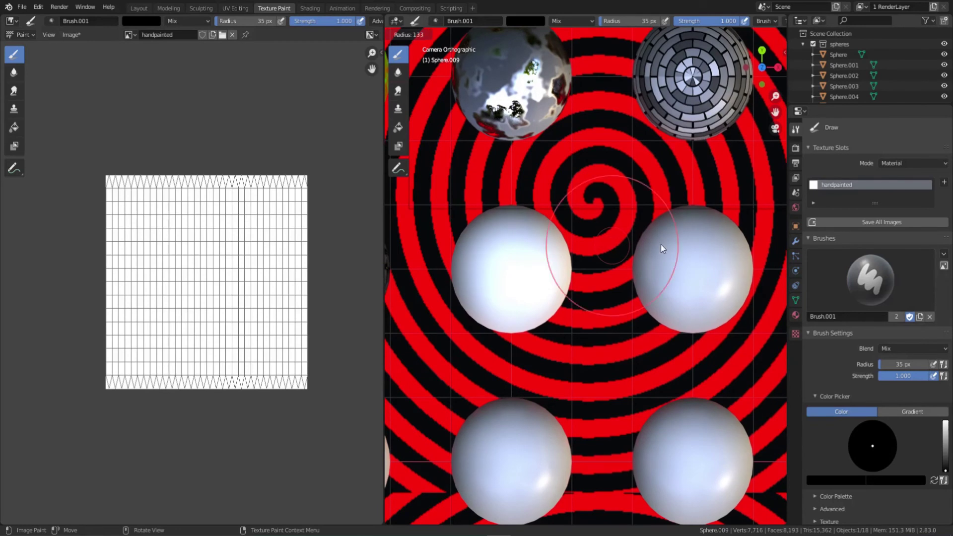
Shrink the brush radius to 7 px and paint a thin black line on the sphere.
{"action": "key", "text": "f"}
{"action": "left_click", "coordinate": [600, 238]}
{"action": "left_click", "coordinate": [503, 254]}
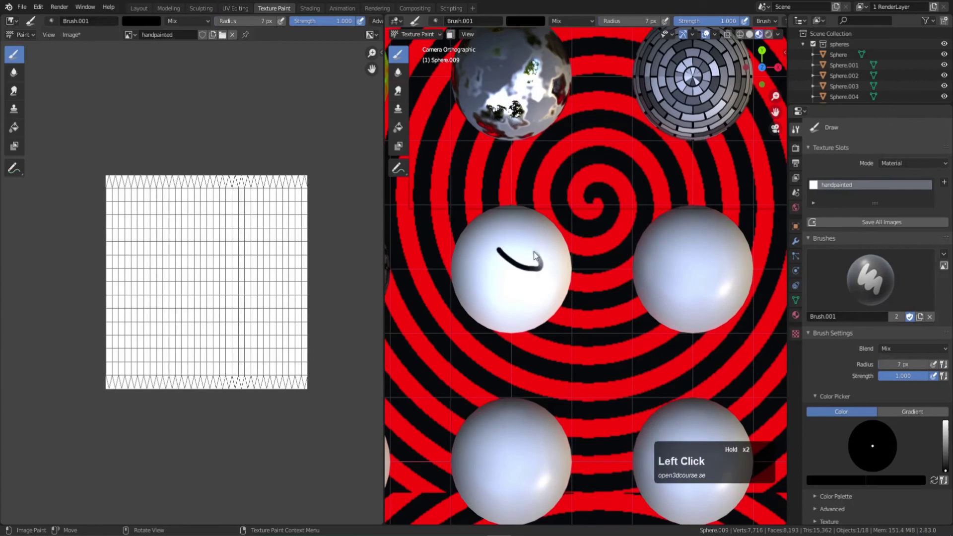
Undo the thin stroke, paint a blue test stroke and undo that too.
{"action": "key", "text": "ctrl+z"}
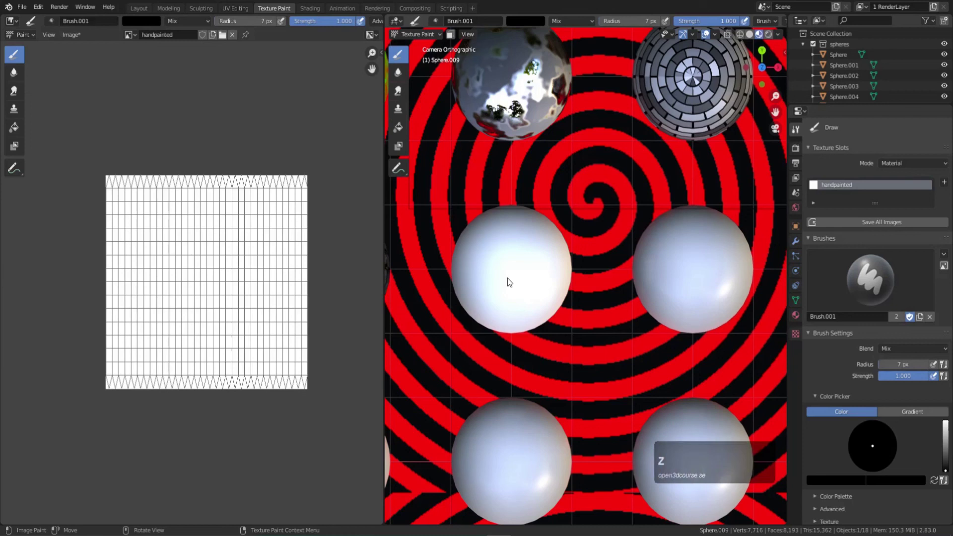
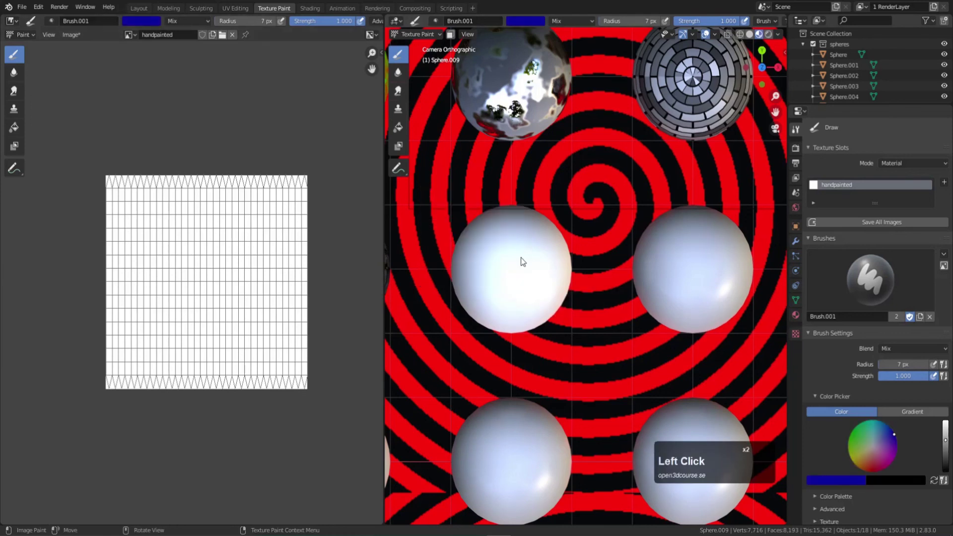
{"action": "left_click_drag", "start_coordinate": [531, 261], "coordinate": [513, 315]}
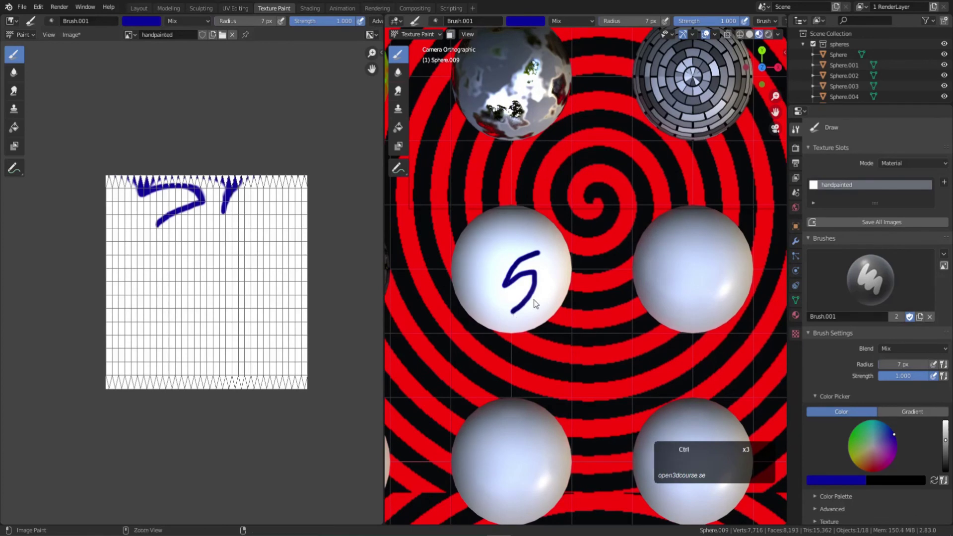
{"action": "key", "text": "ctrl+z"}
{"action": "right_click", "coordinate": [537, 298]}
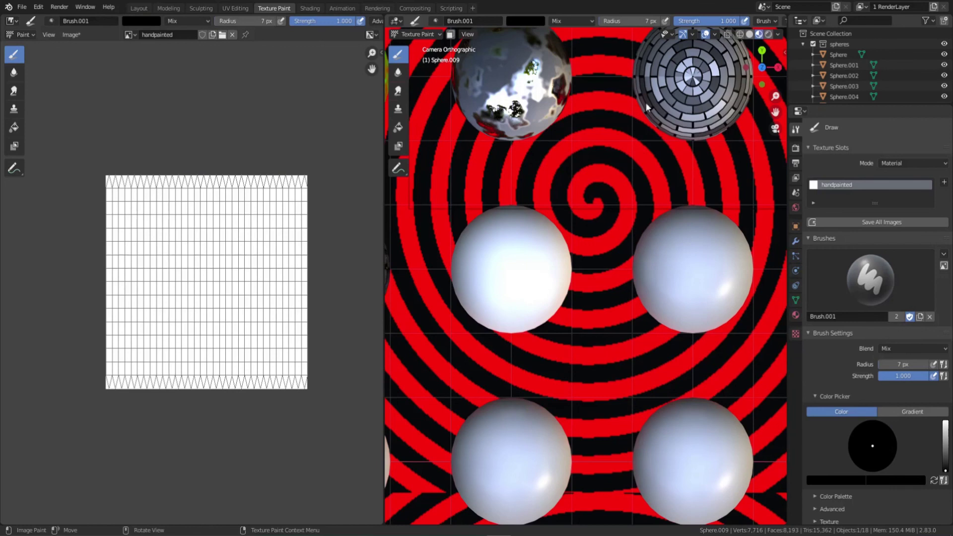
Return the brush colour to black and reframe the sphere for painting.
{"action": "left_click_drag", "start_coordinate": [725, 100], "coordinate": [190, 43]}
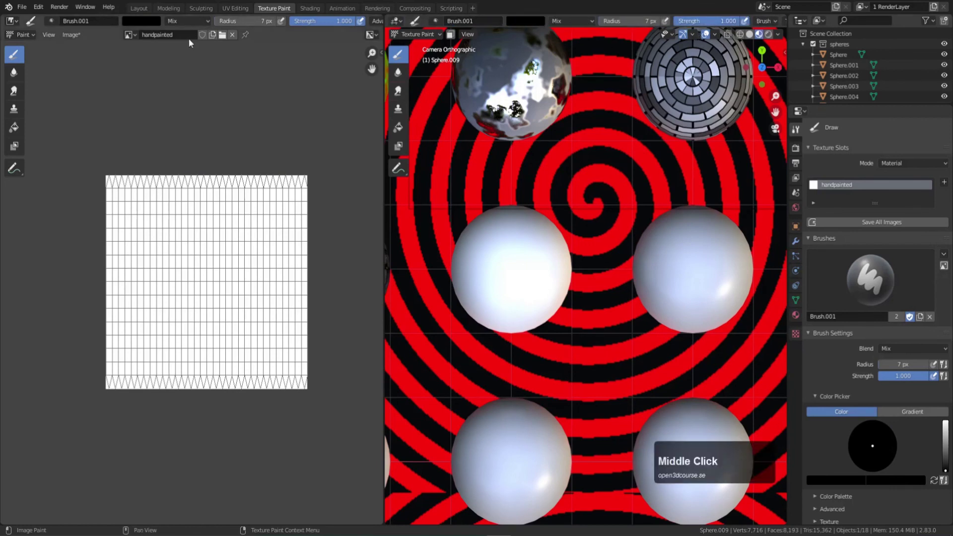
{"action": "middle_click", "coordinate": [725, 100]}
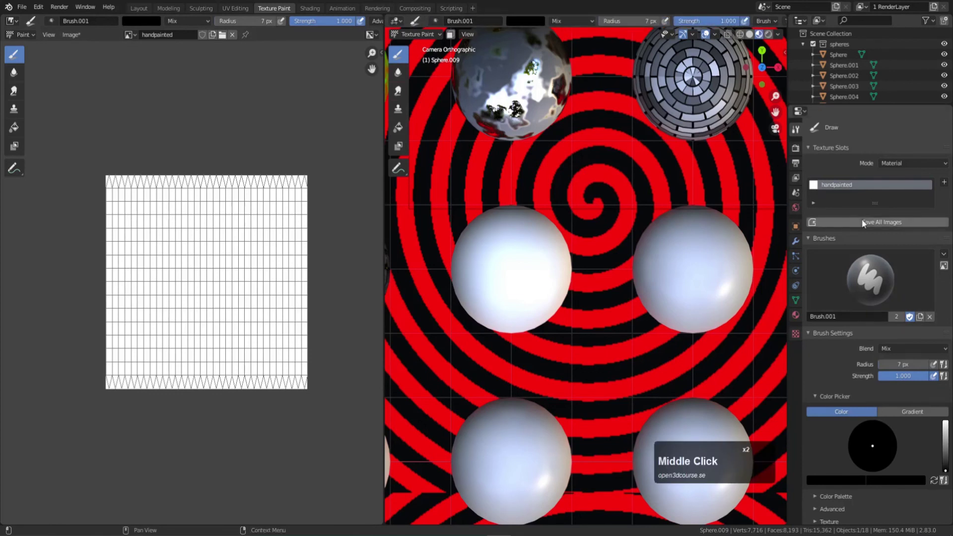
{"action": "scroll", "scroll_direction": "down", "scroll_amount": 3}
{"action": "scroll", "scroll_direction": "up", "scroll_amount": 3}
{"action": "middle_click", "coordinate": [283, 26]}
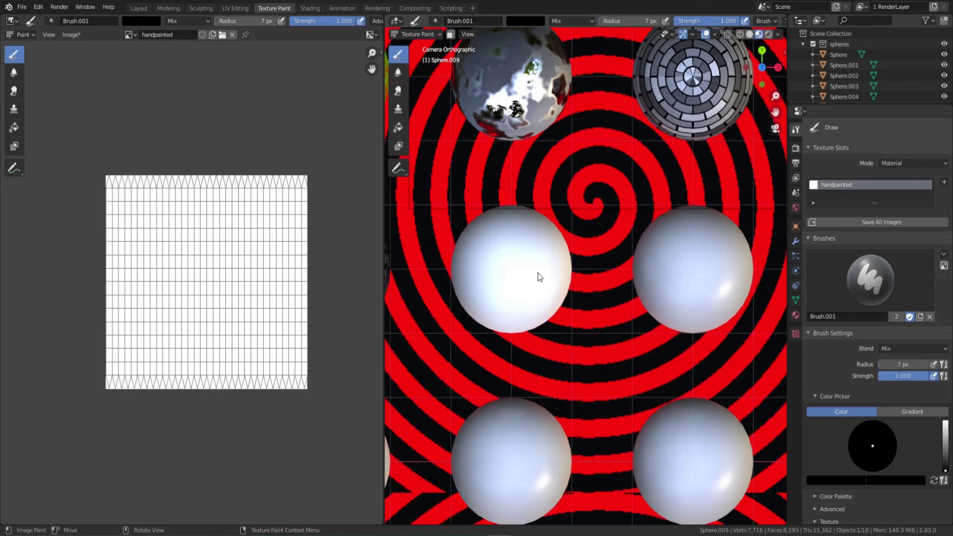
Paint two eyes, a nose and a smiling mouth in black on the sphere.
{"action": "left_click", "coordinate": [538, 260]}
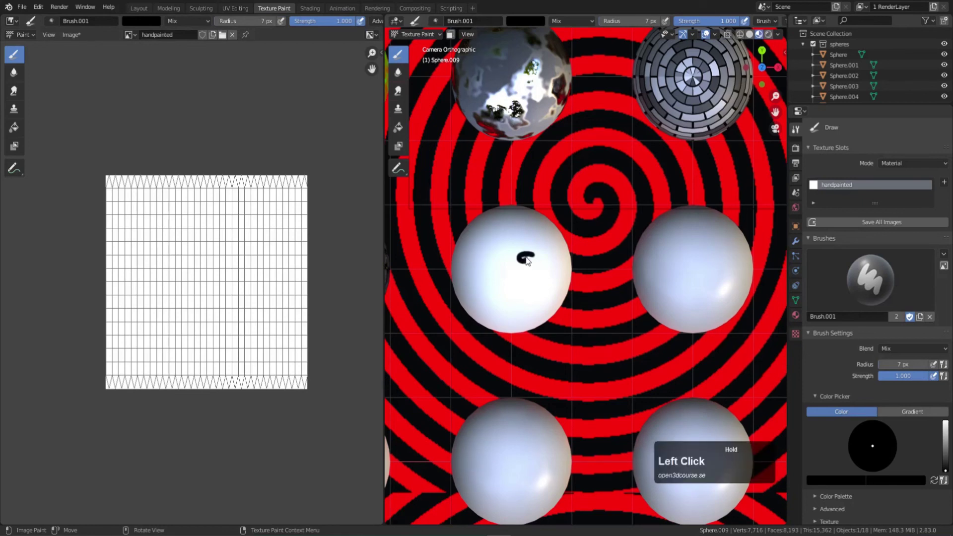
{"action": "left_click", "coordinate": [500, 260]}
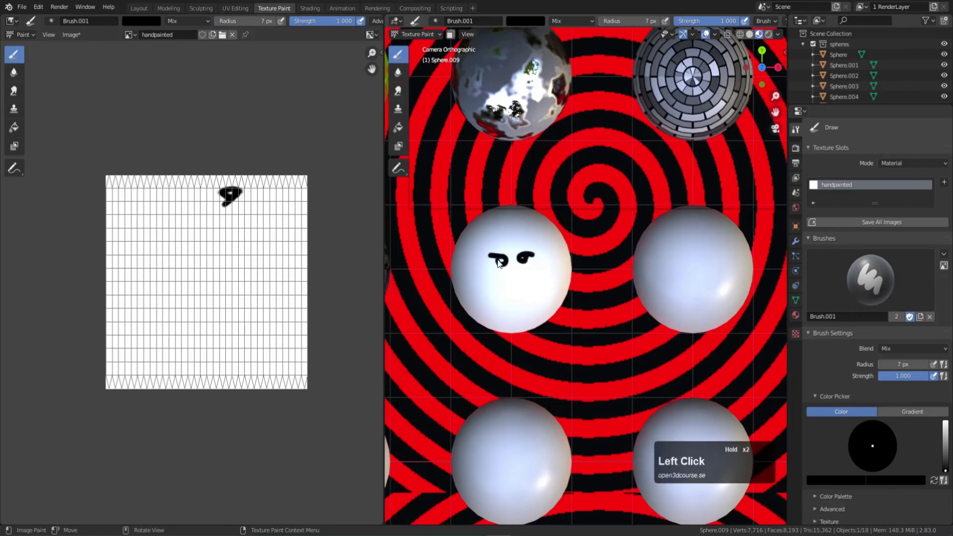
{"action": "left_click", "coordinate": [515, 281]}
{"action": "left_click", "coordinate": [288, 203]}
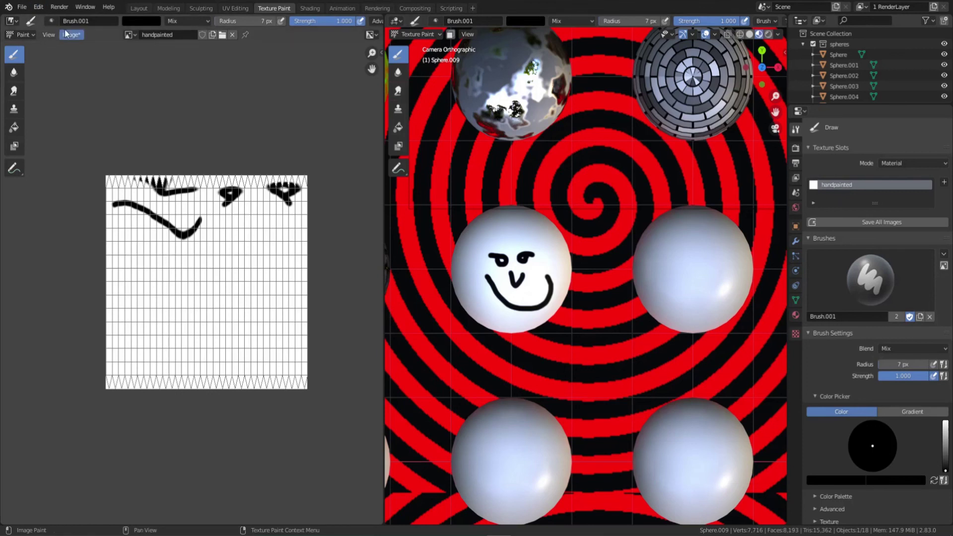
Save the painted texture from the Image Editor as handpainted.png.
{"action": "left_click", "coordinate": [67, 38]}
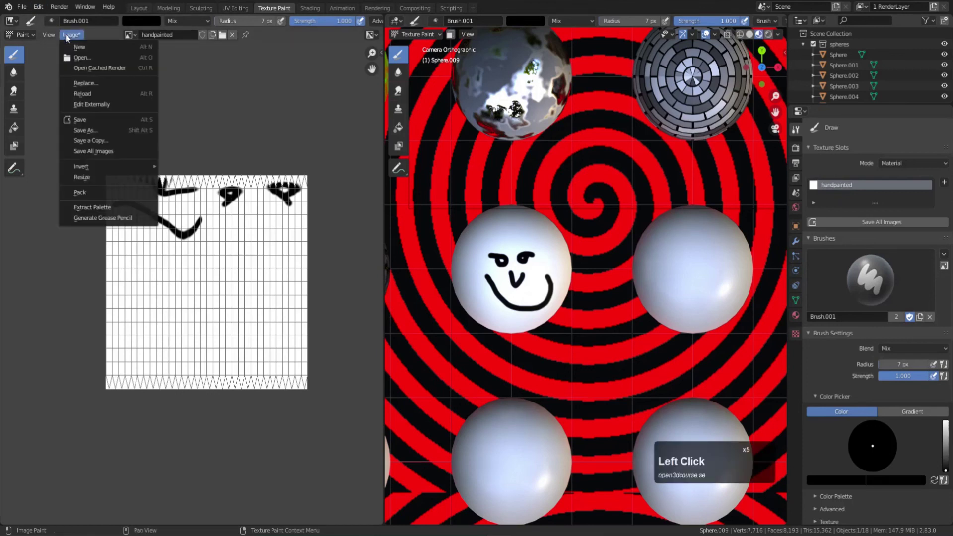
{"action": "left_click", "coordinate": [103, 125]}
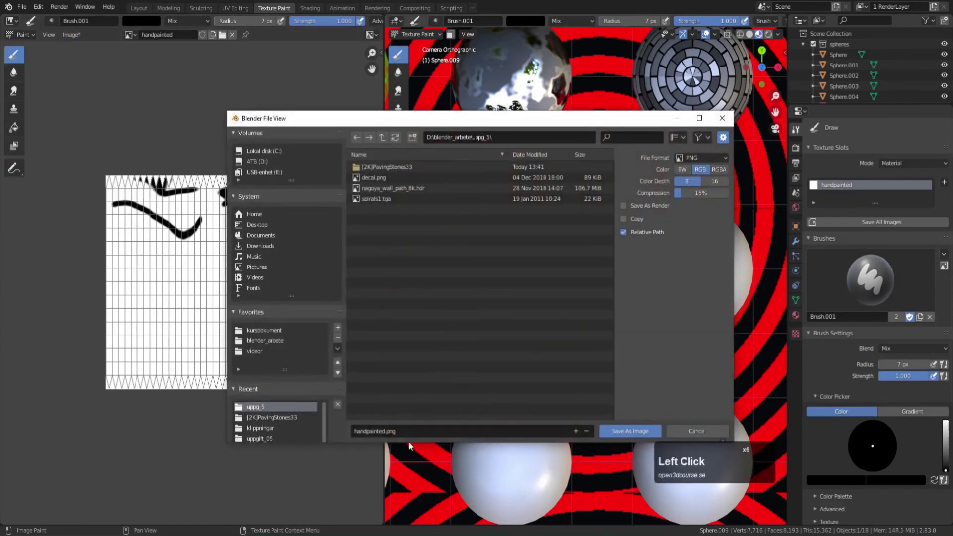
{"action": "left_click", "coordinate": [175, 233]}
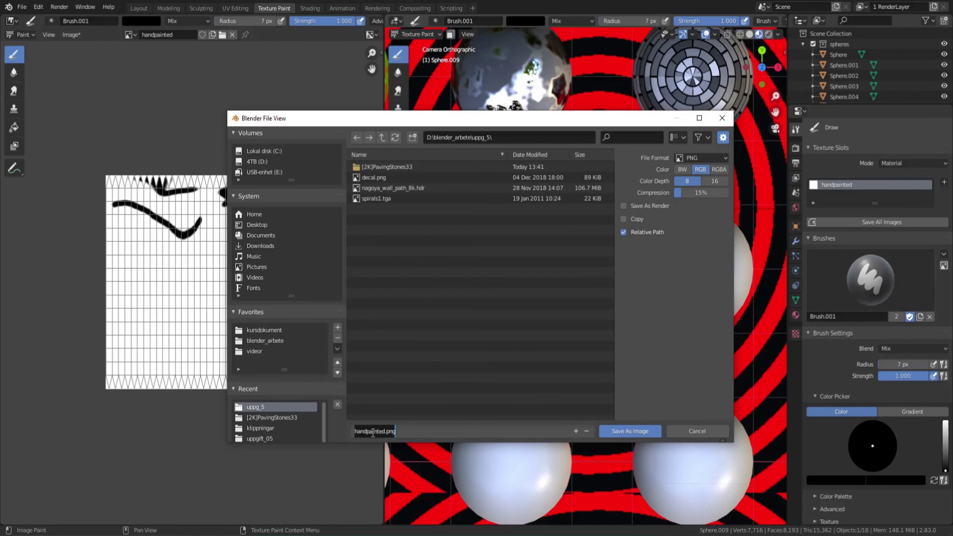
{"action": "left_click", "coordinate": [630, 436]}
{"action": "left_click", "coordinate": [175, 232]}
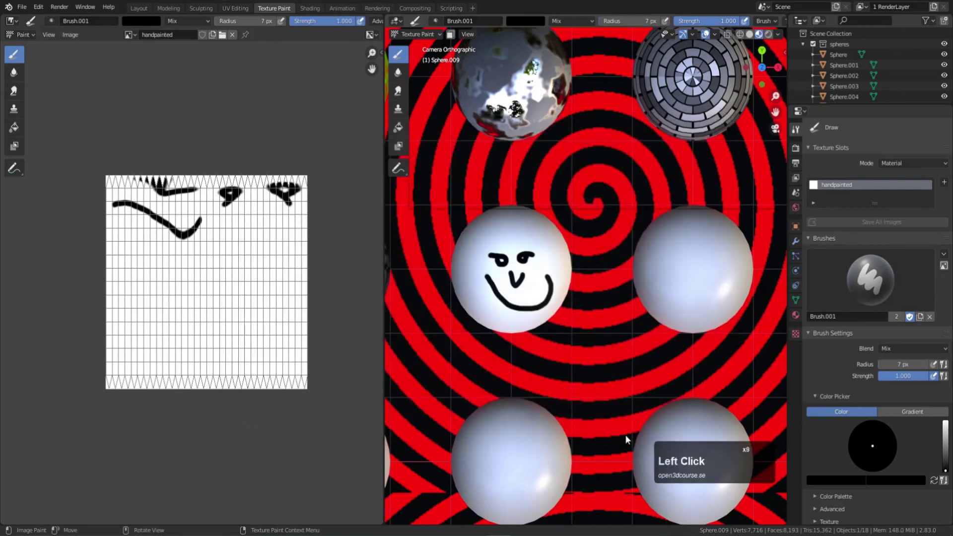